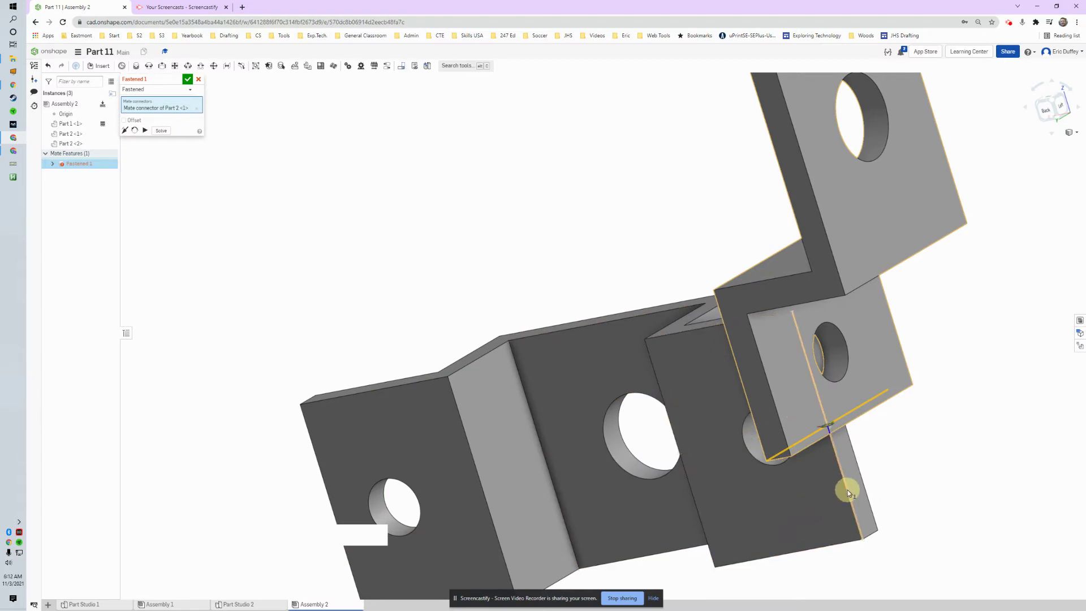
Pick the mate connector on the second bracket copy and inspect the joined preview from several angles
left_click(849, 490)
right_click(828, 277)
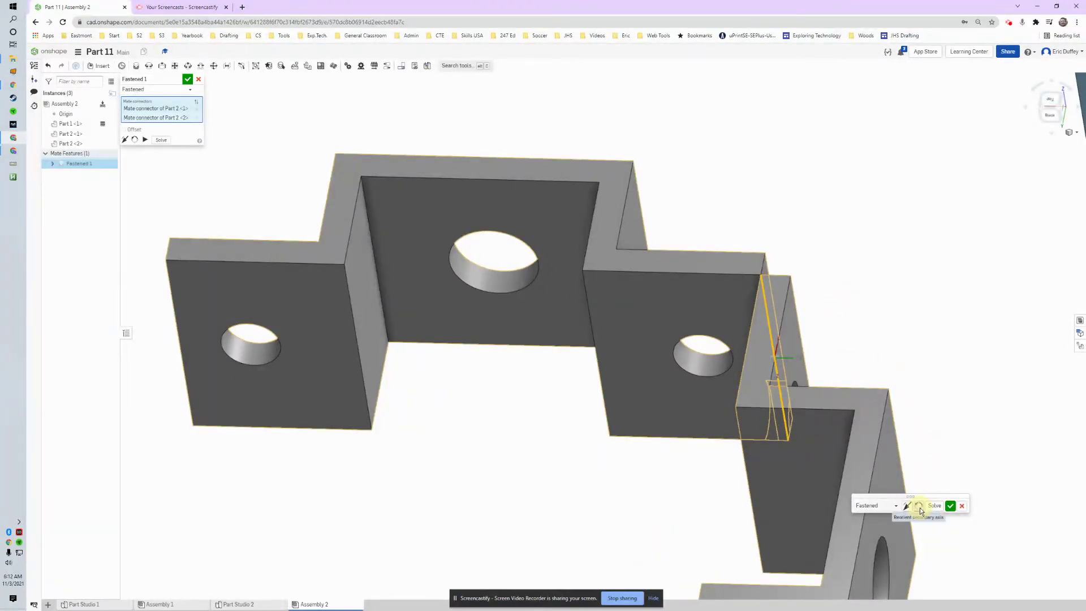
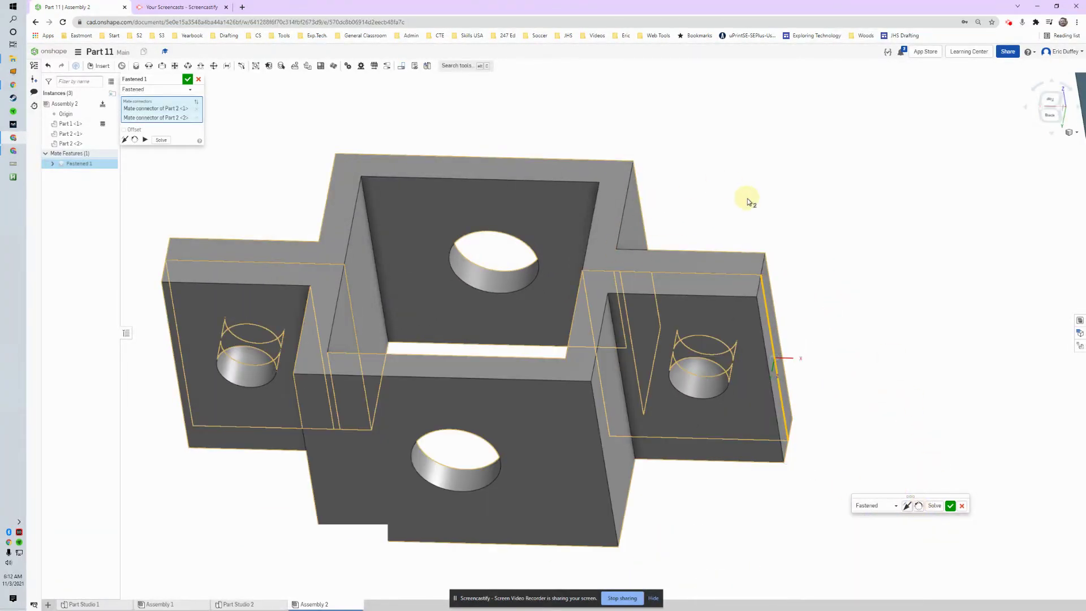
middle_click(732, 193)
right_click(708, 303)
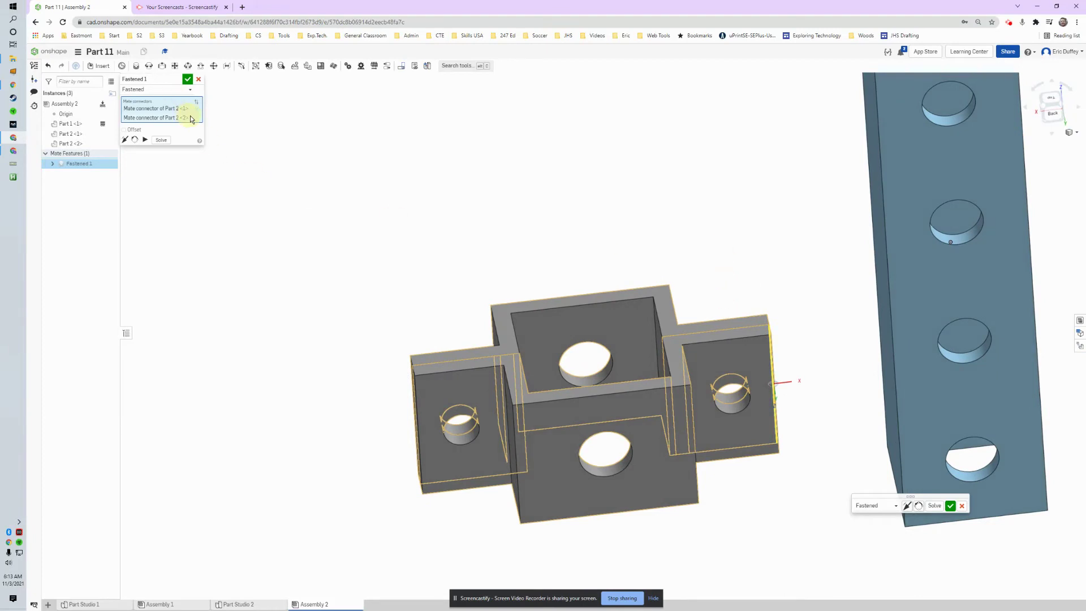
Cancel the current Fastened mate, leaving both Part 2 copies unjoined
left_click(204, 80)
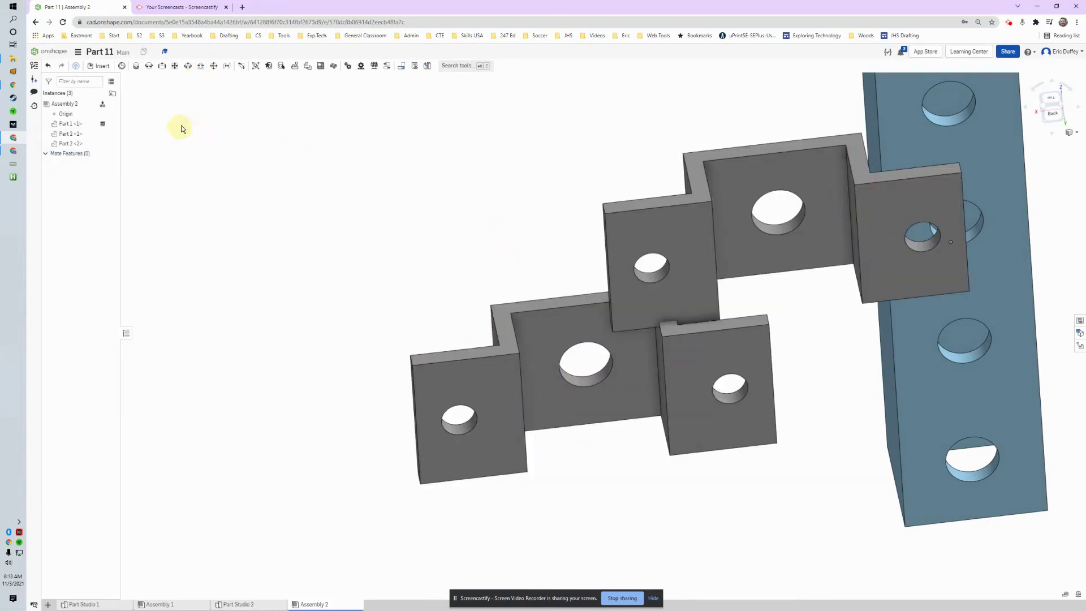
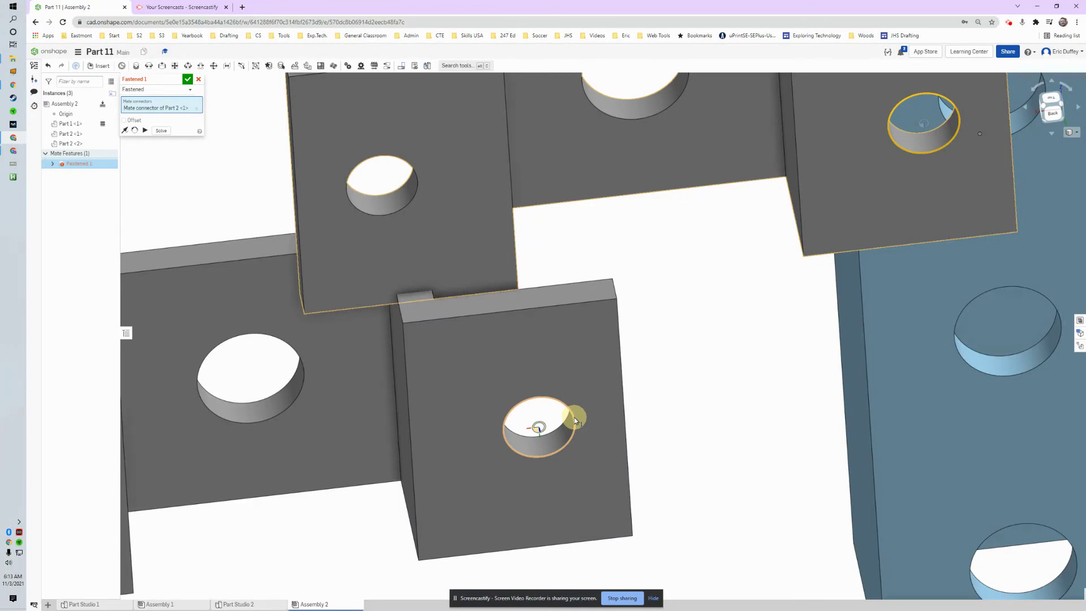
Pick the hole circle on the second bracket, flip the primary axis so the brackets face each other, and check the alignment
left_click(576, 418)
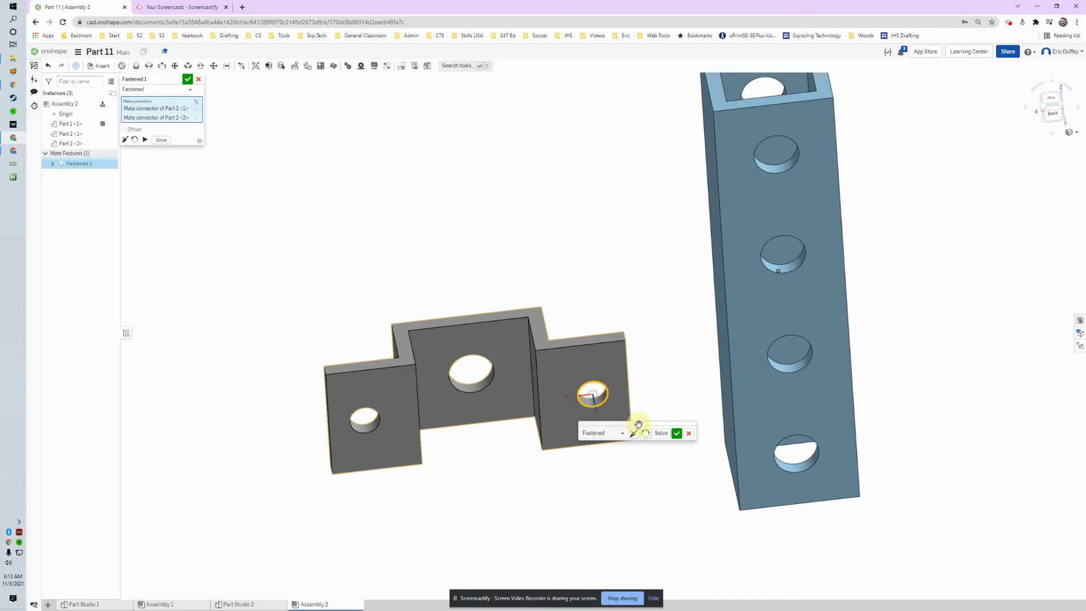
left_click(637, 435)
right_click(578, 270)
middle_click(611, 319)
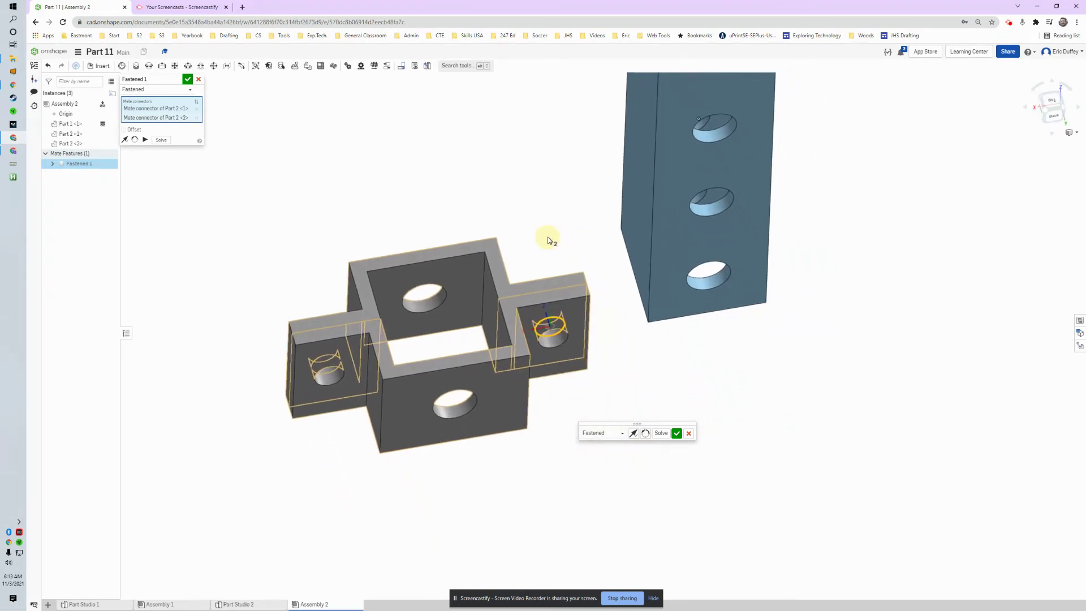
right_click(543, 238)
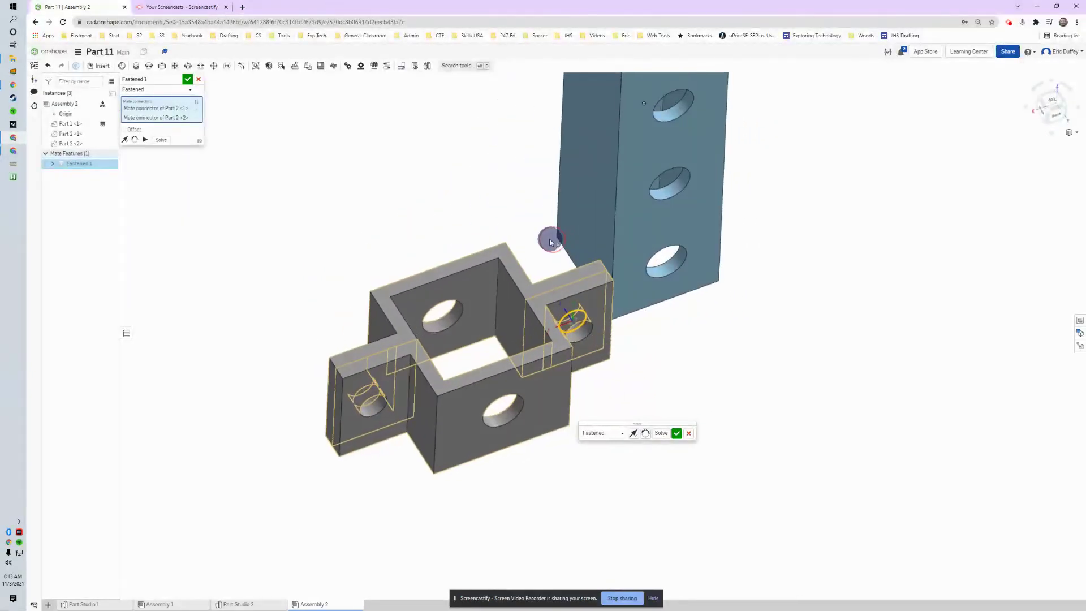